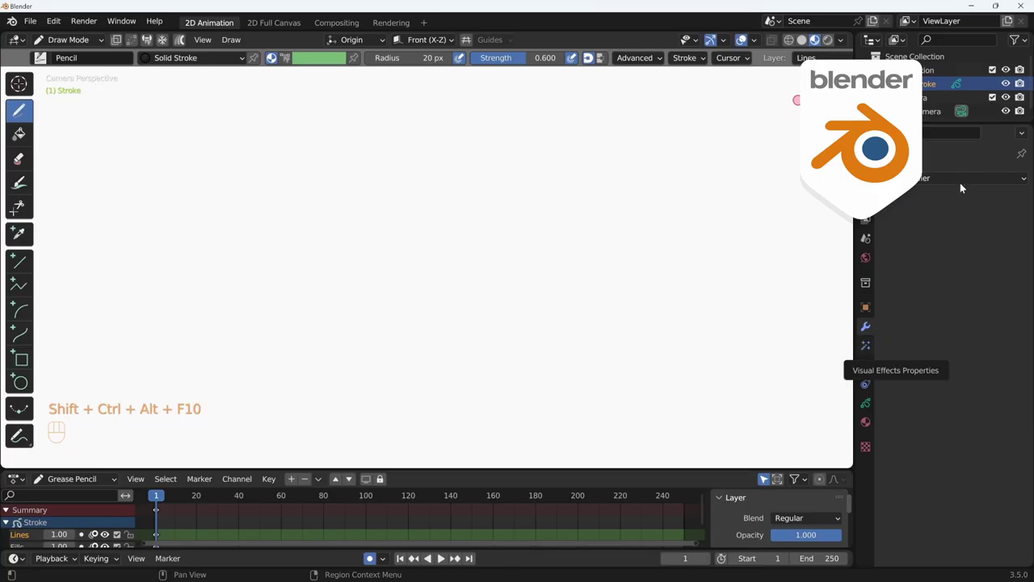
Bring up the Add Modifier list to pick Dot Dash for the Stroke object
{"action": "left_click", "coordinate": [969, 182]}
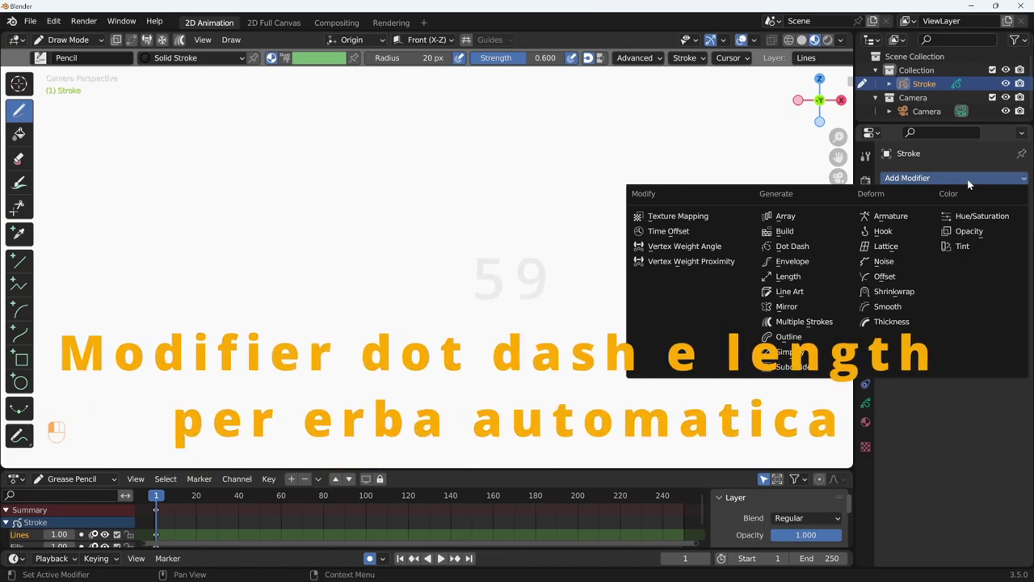
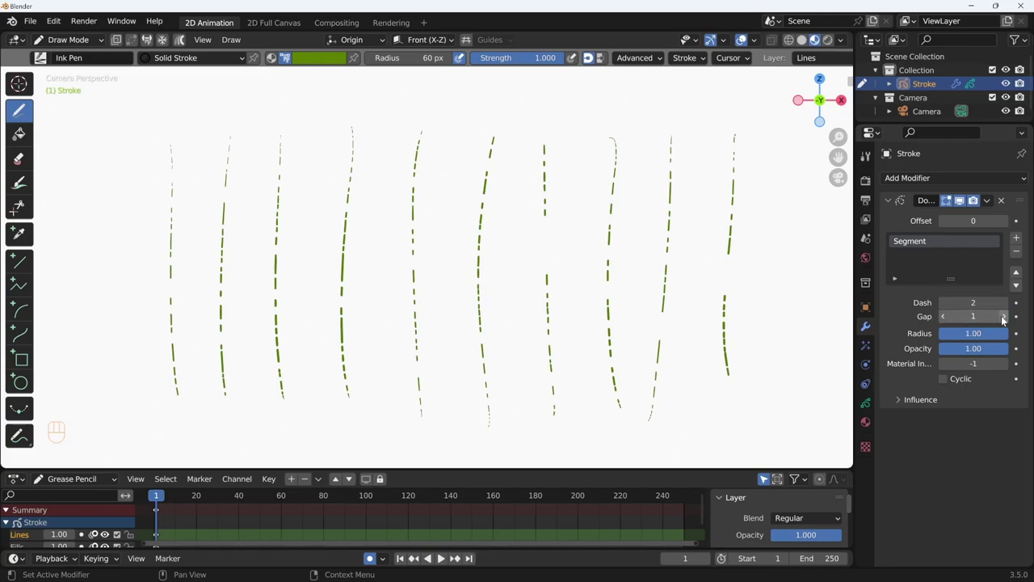
Try several Dash and Gap values on the segment, settling on Dash 4 and Gap 1
{"action": "left_click", "coordinate": [1004, 319]}
{"action": "left_click", "coordinate": [1003, 319]}
{"action": "left_click", "coordinate": [1003, 319]}
{"action": "double_click", "coordinate": [1003, 319]}
{"action": "left_click", "coordinate": [942, 320]}
{"action": "left_click", "coordinate": [944, 320]}
{"action": "left_click", "coordinate": [944, 320]}
{"action": "double_click", "coordinate": [944, 320]}
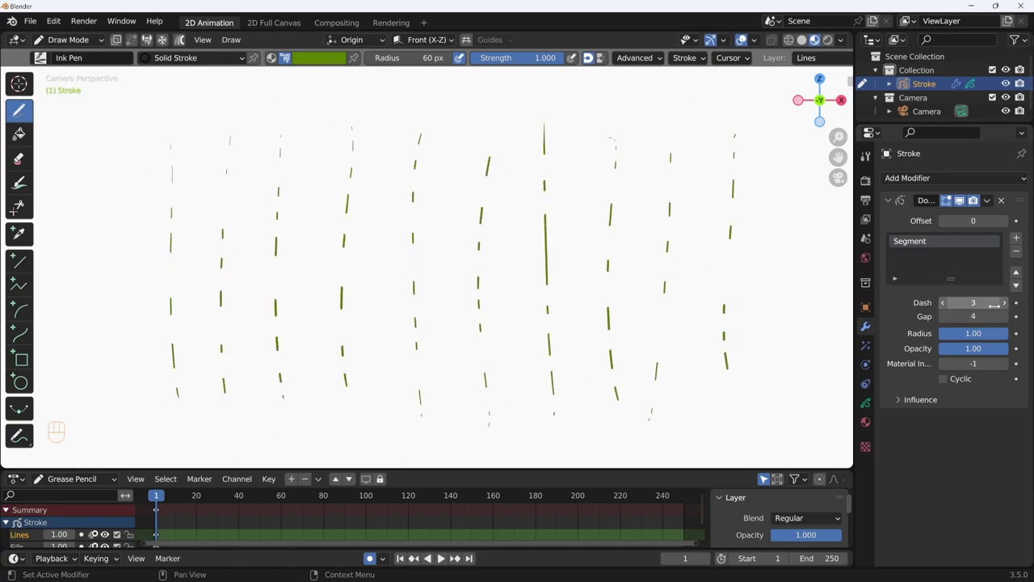
{"action": "left_click", "coordinate": [947, 319]}
{"action": "double_click", "coordinate": [946, 320]}
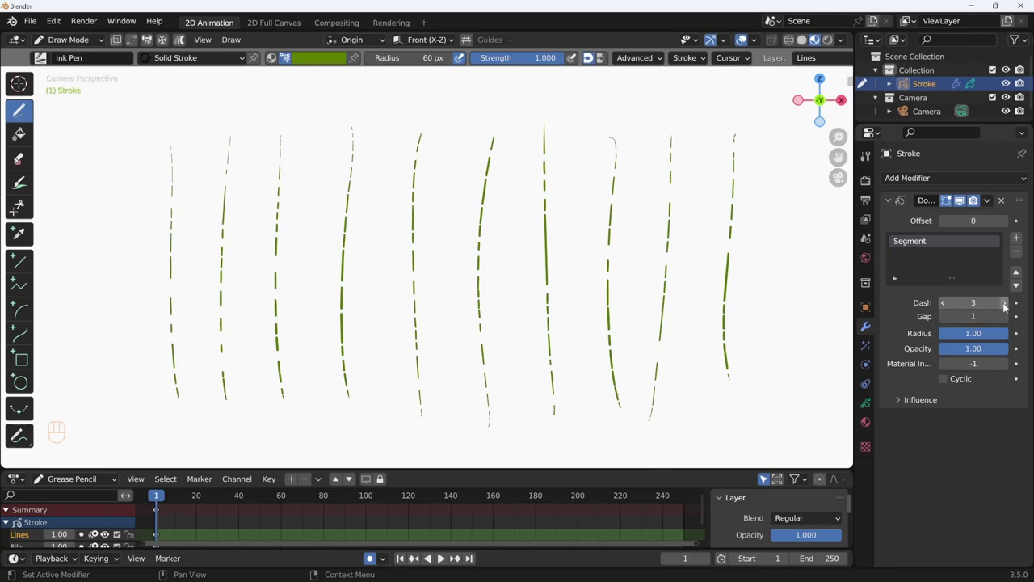
{"action": "left_click", "coordinate": [1005, 307]}
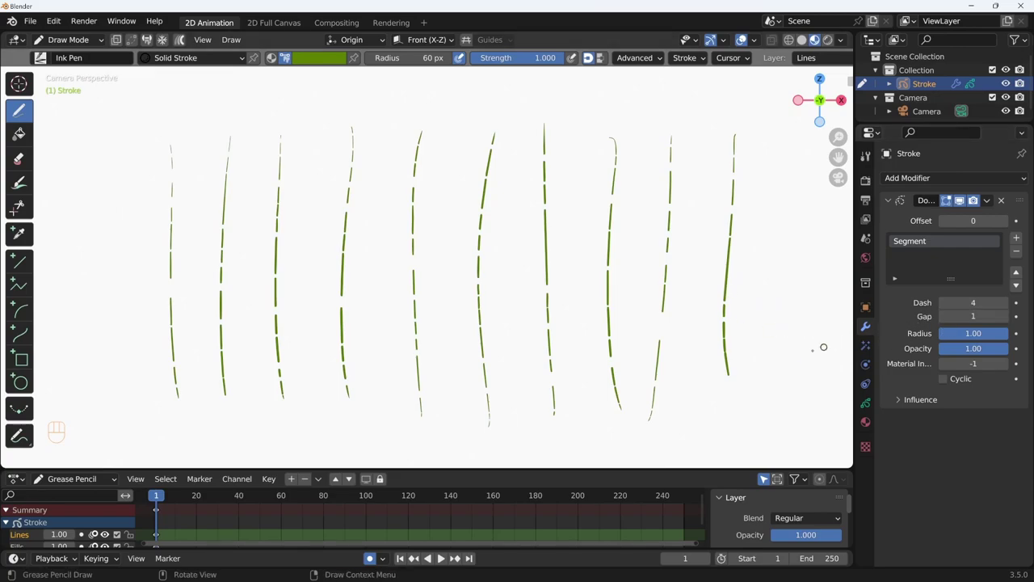
{"action": "key", "text": "Tab"}
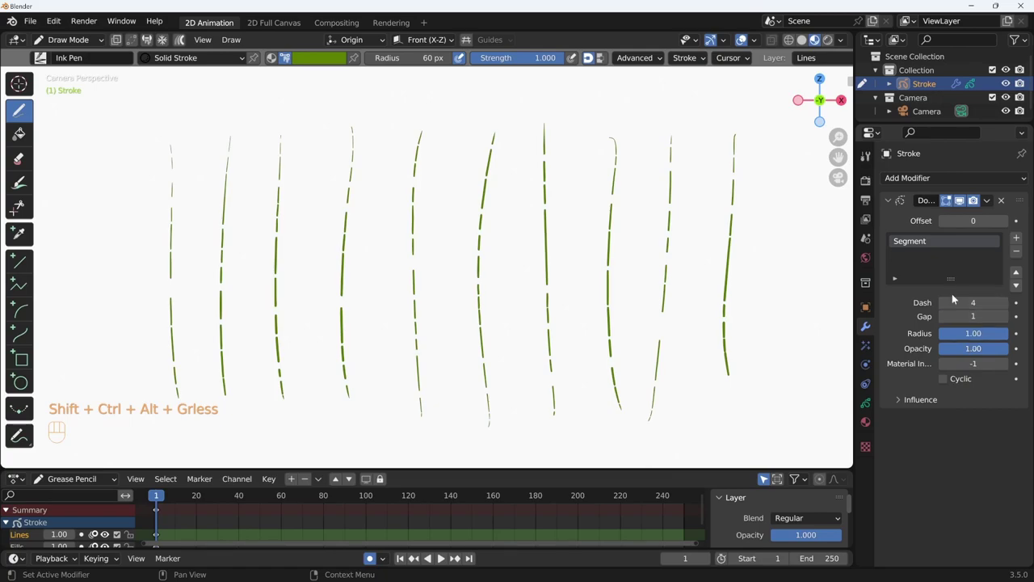
Adjust the dash offset and bring the Dash length back down to 2
{"action": "left_click", "coordinate": [1005, 226]}
{"action": "left_click", "coordinate": [1011, 223]}
{"action": "double_click", "coordinate": [1011, 224]}
{"action": "left_click", "coordinate": [1010, 225]}
{"action": "left_click", "coordinate": [1010, 224]}
{"action": "left_click", "coordinate": [1007, 224]}
{"action": "left_click", "coordinate": [1007, 224]}
{"action": "double_click", "coordinate": [1007, 224]}
Raise the Offset to 10 and keyframe it for the dash animation
{"action": "left_click", "coordinate": [944, 224]}
{"action": "left_click", "coordinate": [944, 224]}
{"action": "double_click", "coordinate": [945, 224]}
{"action": "key", "text": "shift+Left"}
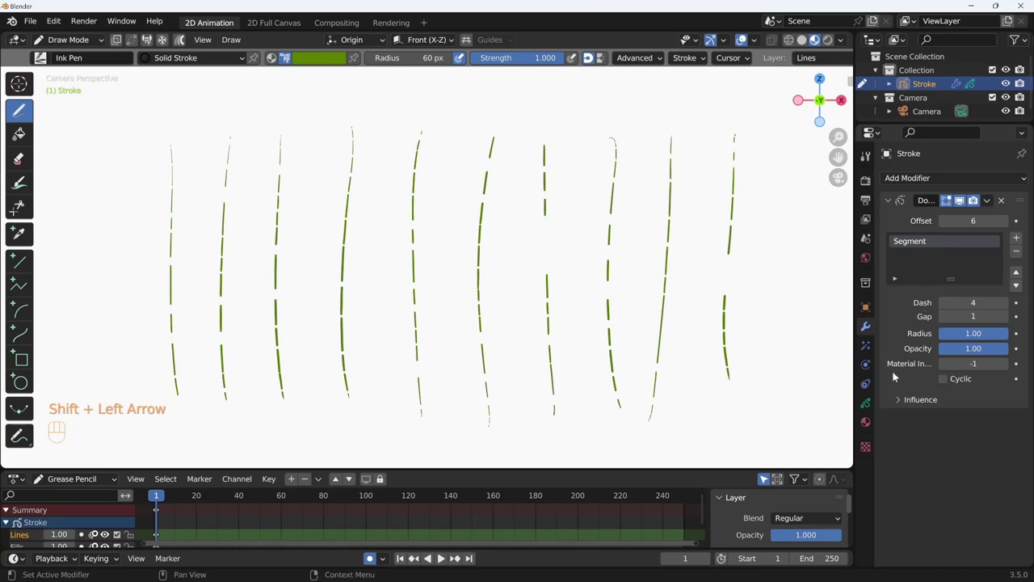
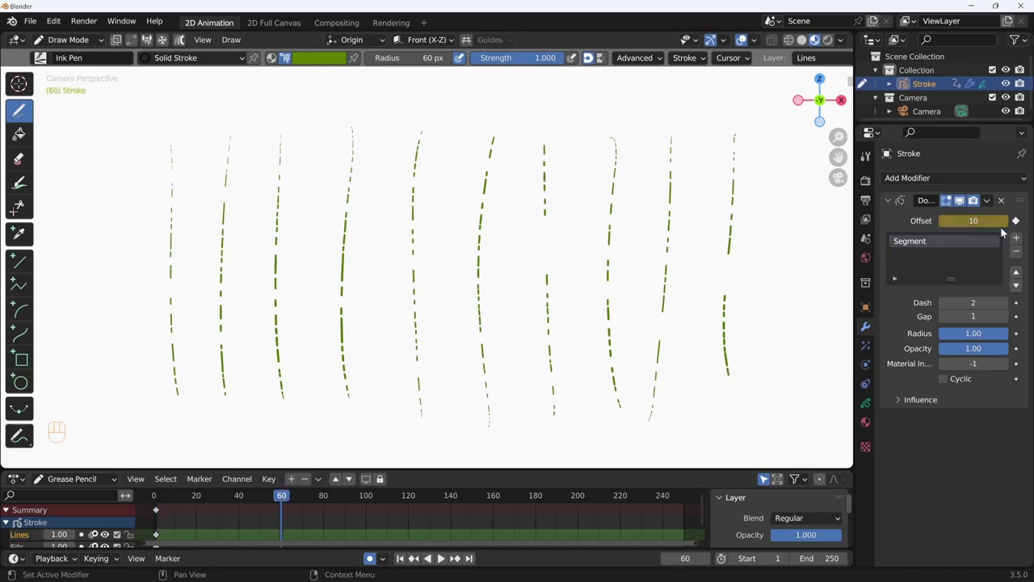
Scrub and play the timeline to watch the dashes travel, then return to frame 1
{"action": "left_click_drag", "start_coordinate": [273, 498], "coordinate": [161, 501]}
{"action": "key", "text": "shift+space"}
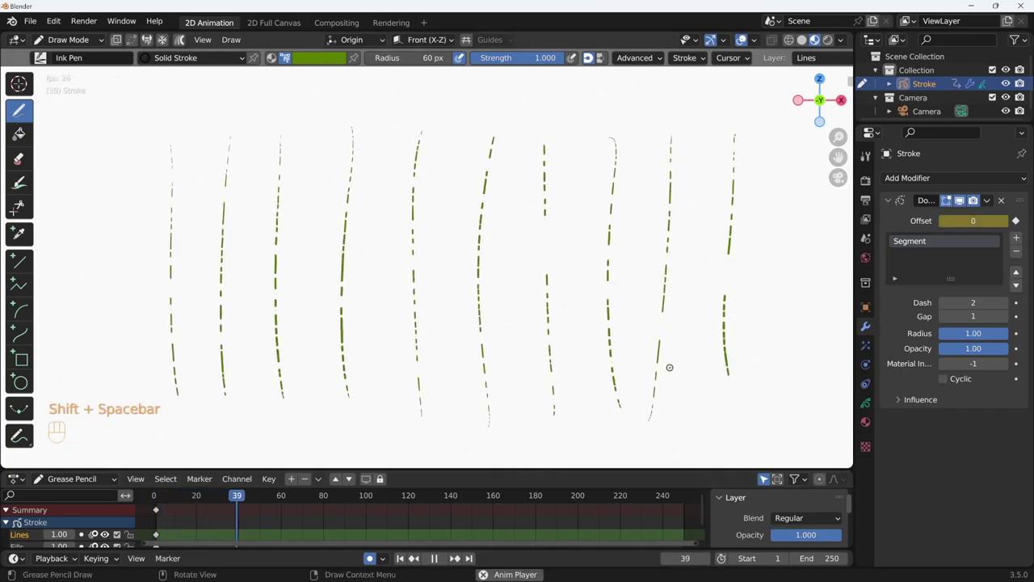
{"action": "key", "text": "shift+space"}
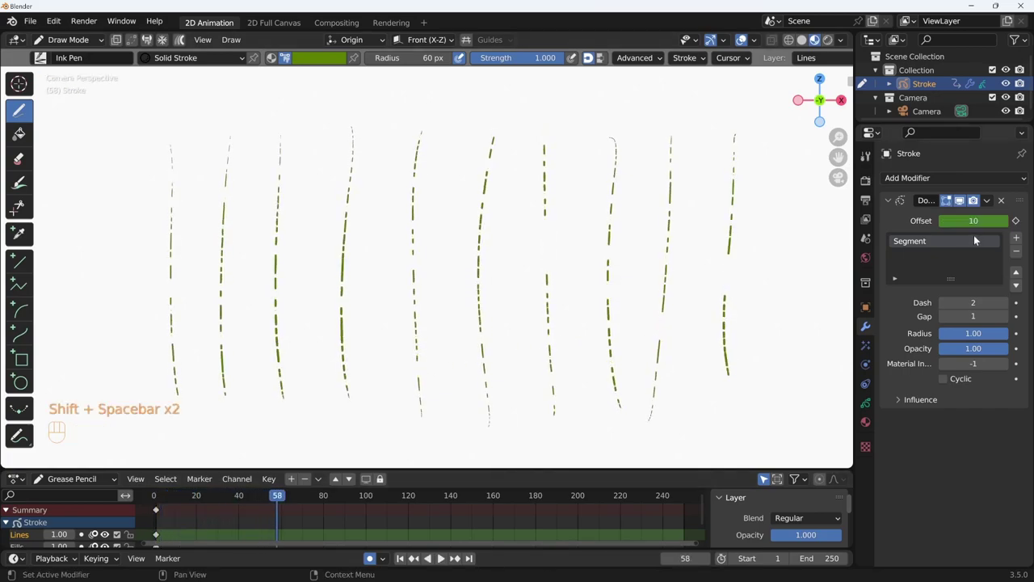
{"action": "key", "text": "shift+Left"}
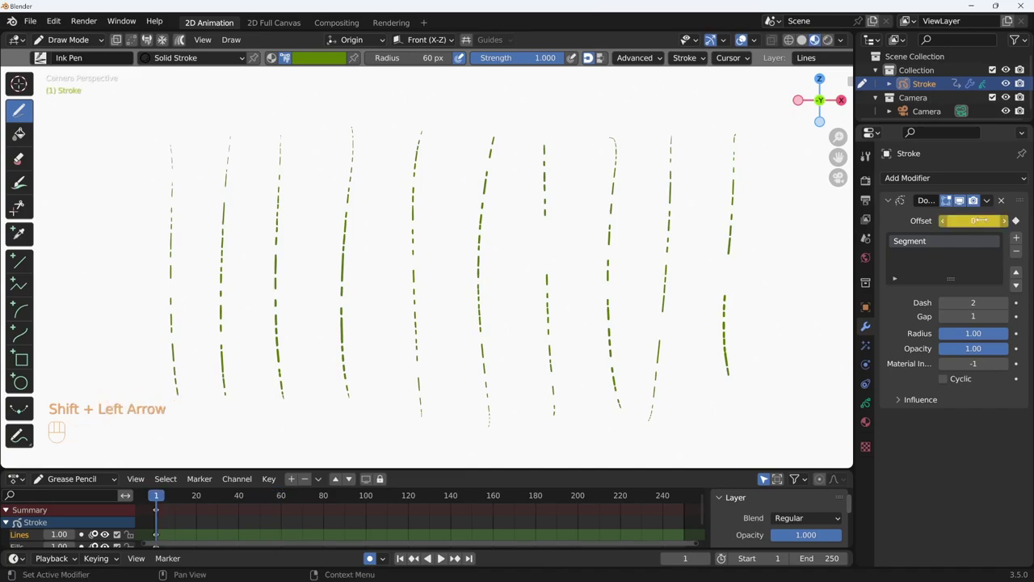
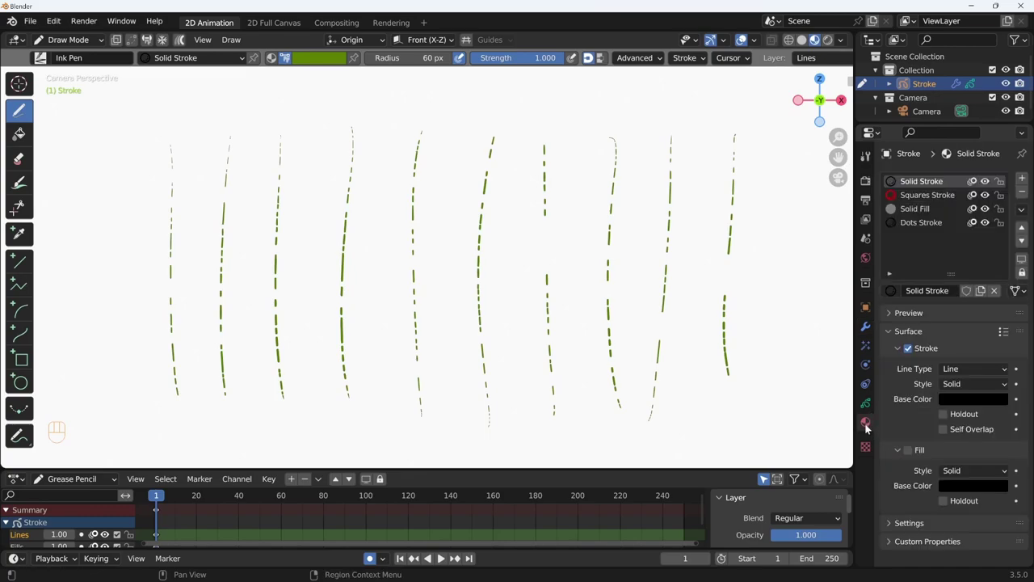
Use Remove Unused Slots to clear the materials no stroke uses
{"action": "left_click", "coordinate": [938, 196]}
{"action": "double_click", "coordinate": [1022, 194]}
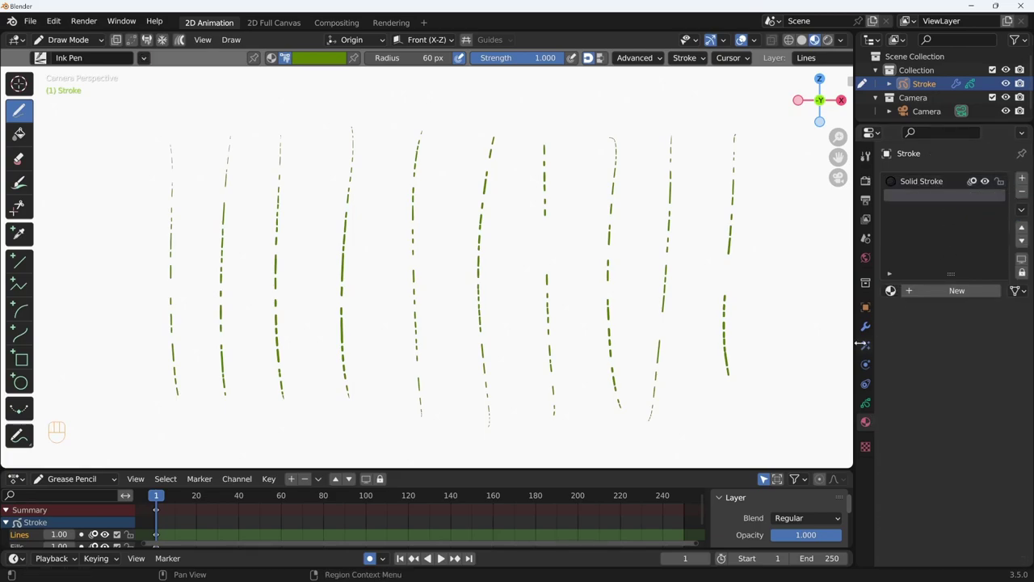
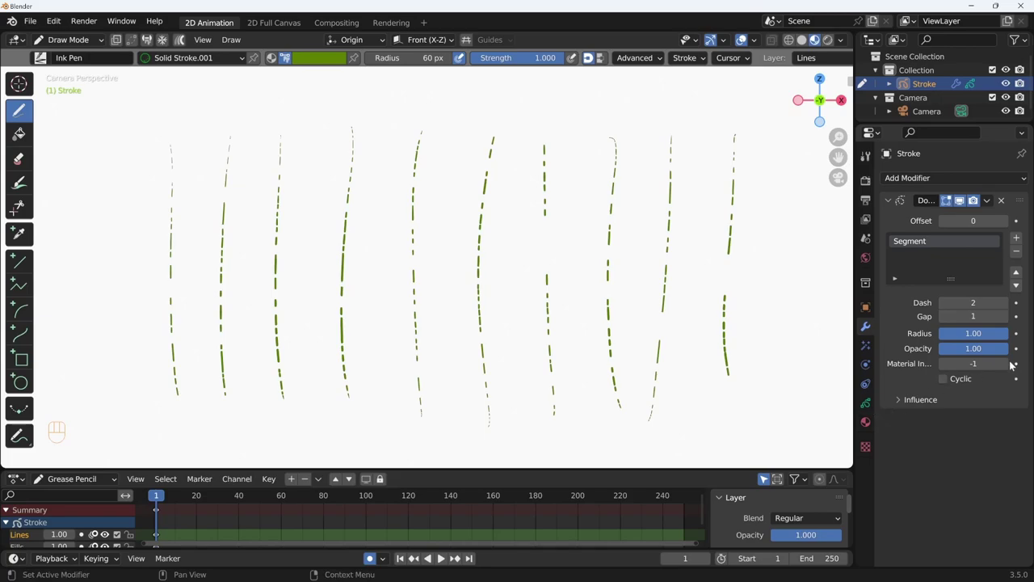
Set the Dot Dash Material Index to 1, then select and delete every grass stroke in Edit Mode
{"action": "left_click", "coordinate": [1006, 365]}
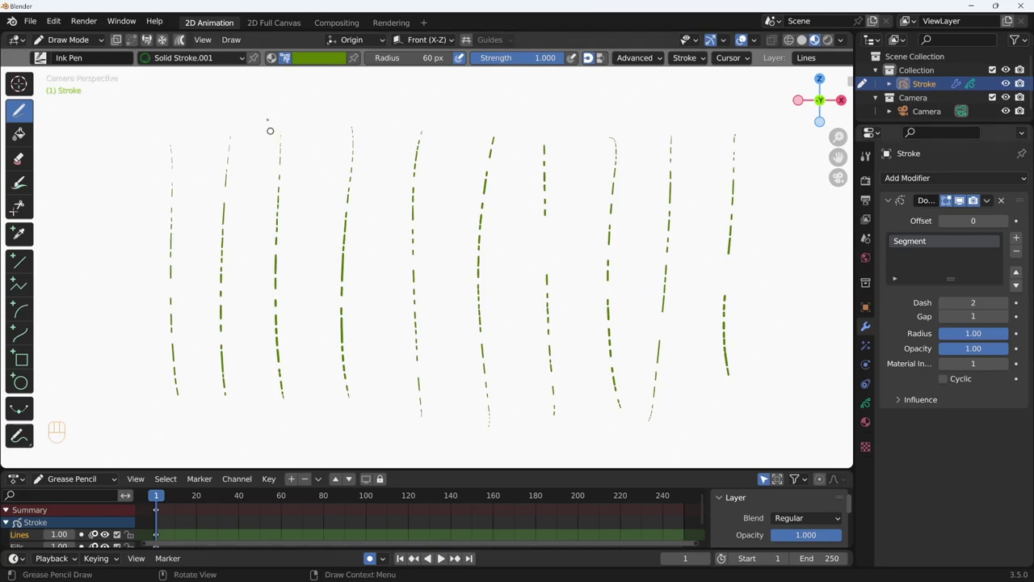
{"action": "key", "text": "Tab"}
{"action": "key", "text": "a"}
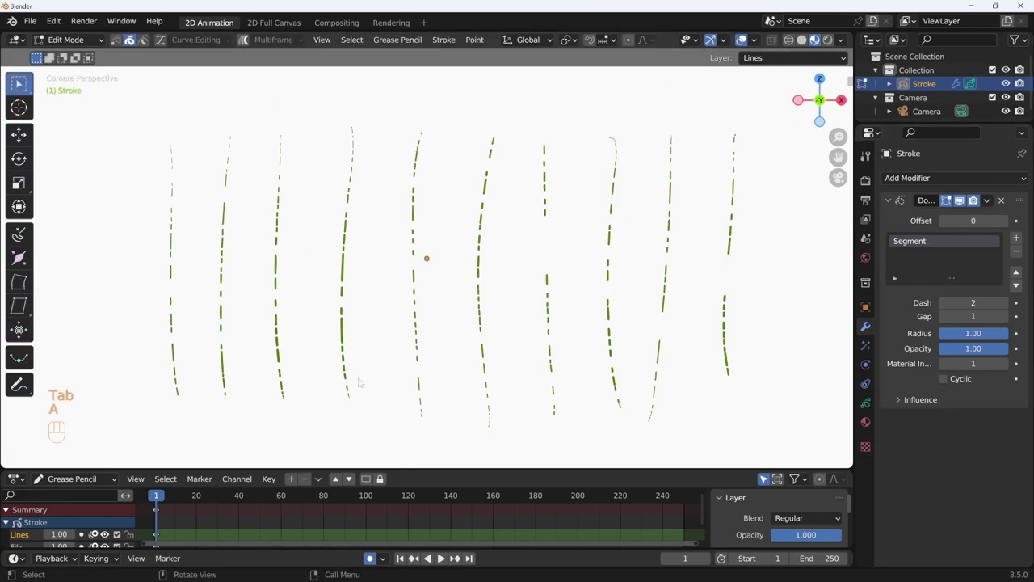
{"action": "key", "text": "x"}
{"action": "key", "text": "Tab"}
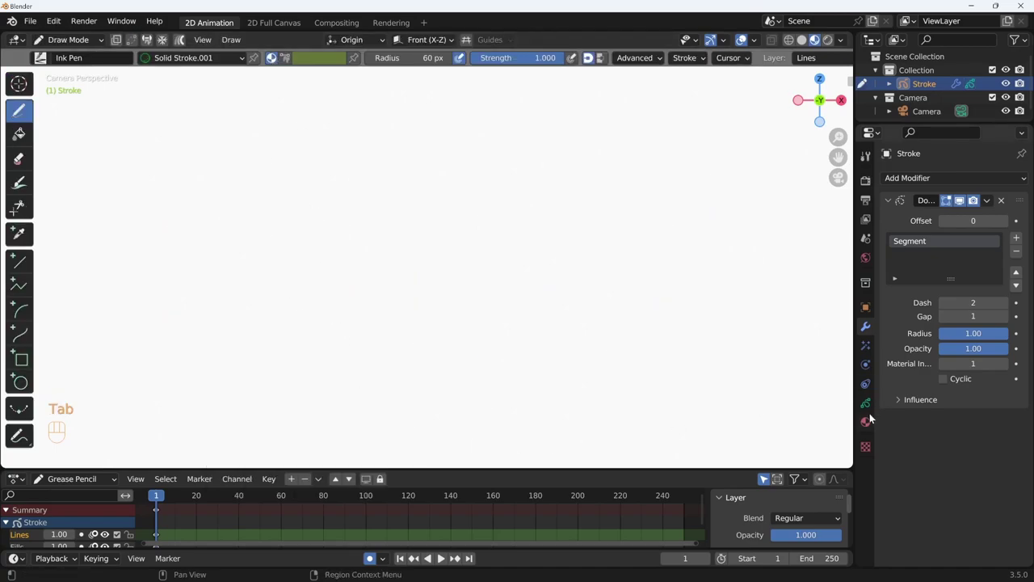
Check the materials and material index, then add Segment.001 to the Dot Dash modifier
{"action": "left_click", "coordinate": [922, 179]}
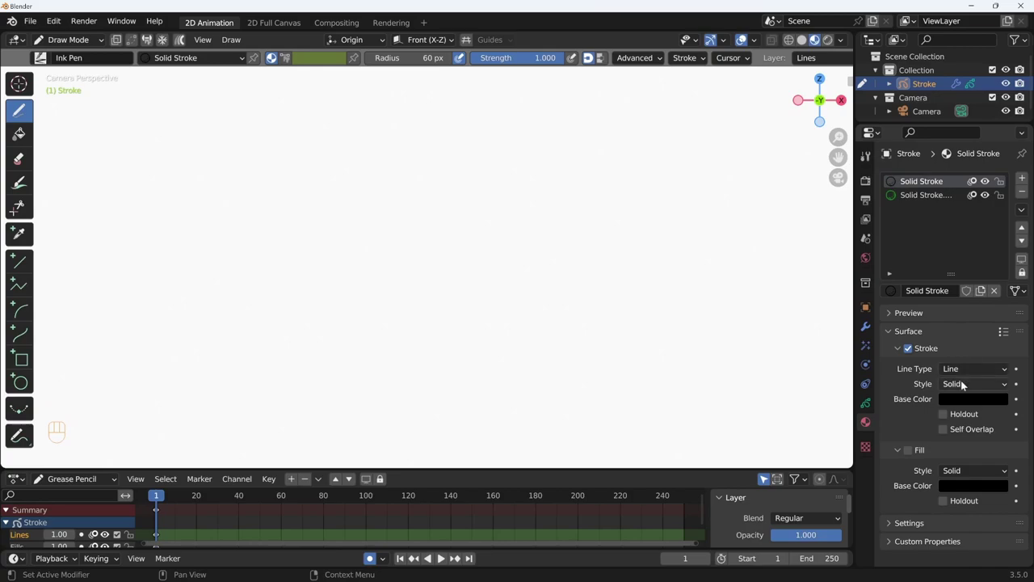
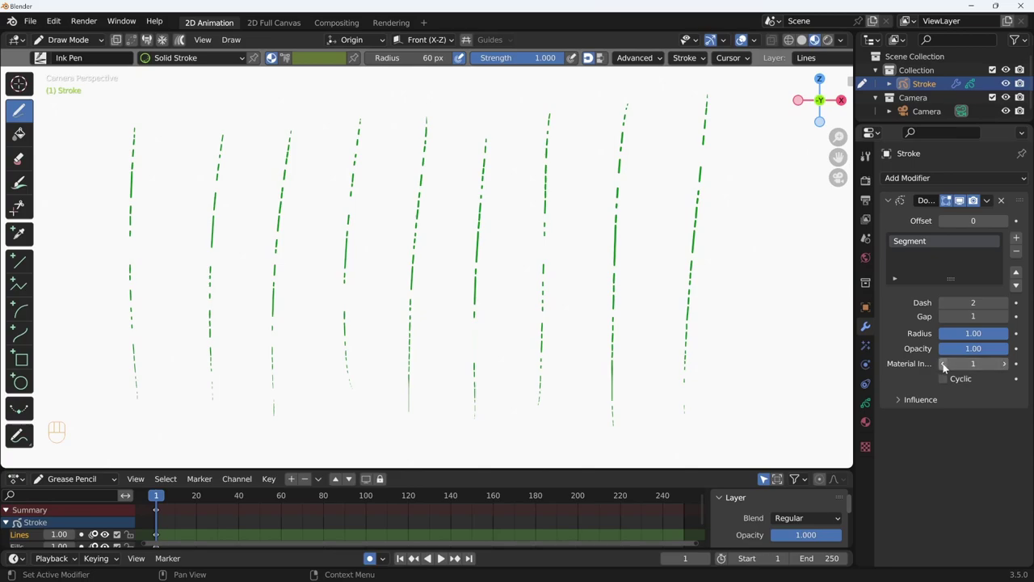
{"action": "left_click", "coordinate": [1003, 369]}
{"action": "left_click", "coordinate": [1006, 366]}
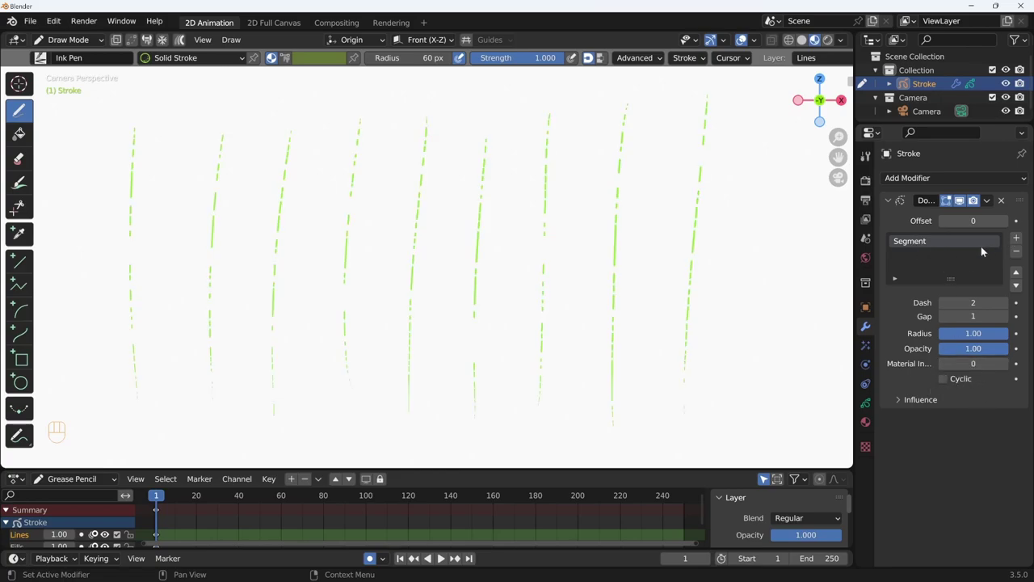
{"action": "left_click", "coordinate": [1022, 241]}
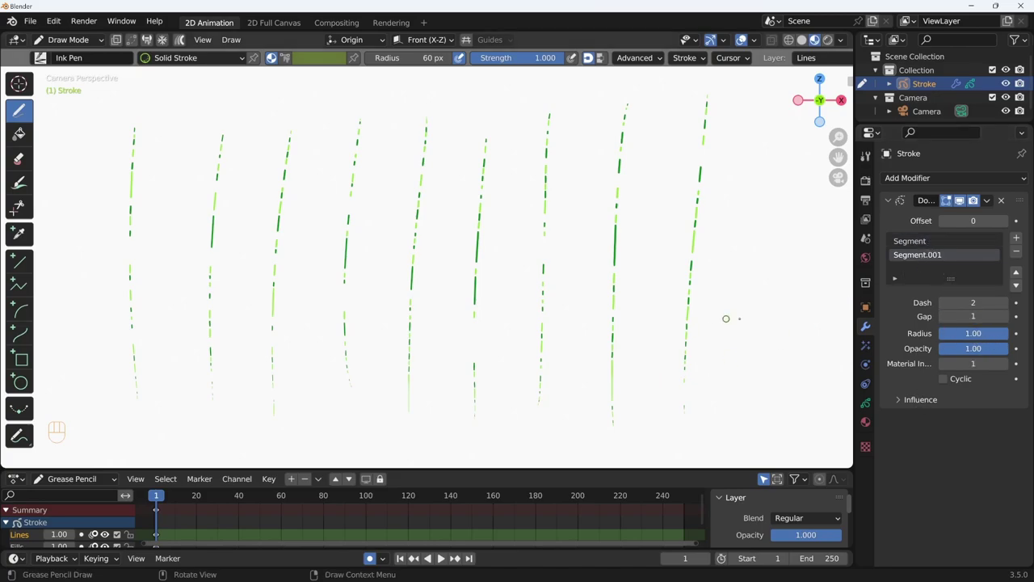
Give the second segment Dash 3 and Gap 1 for two-tone green dashes
{"action": "left_click", "coordinate": [1006, 317]}
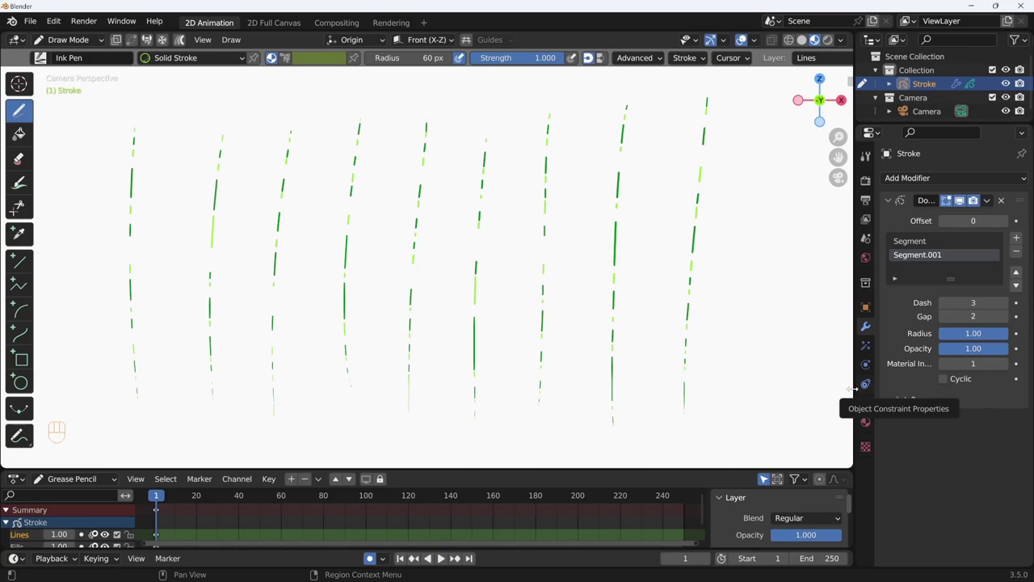
{"action": "left_click_drag", "start_coordinate": [944, 318], "coordinate": [930, 248]}
{"action": "left_click", "coordinate": [944, 320]}
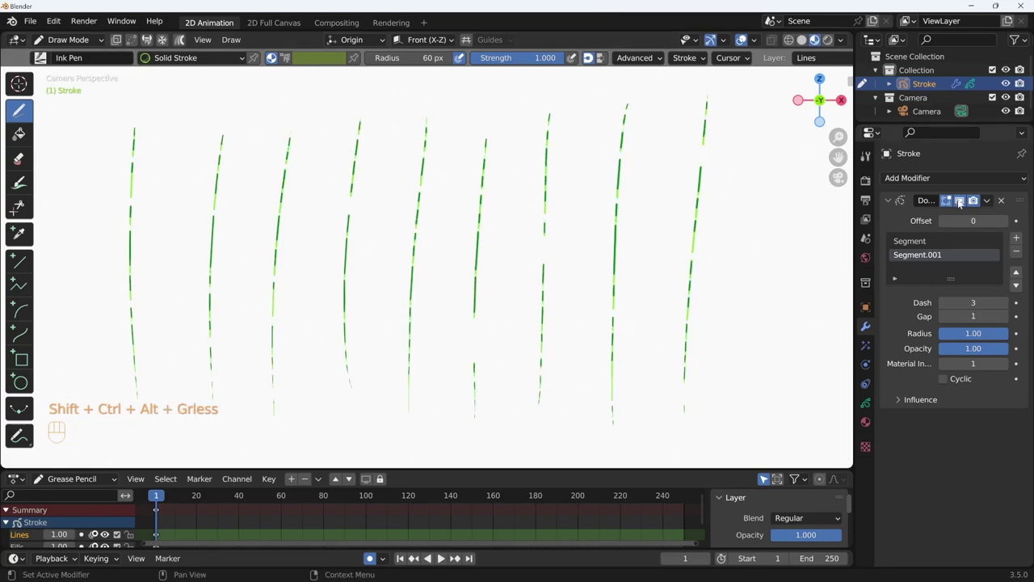
Hide the Dot Dash effect in the viewport and add a Length modifier to the strokes
{"action": "left_click", "coordinate": [960, 201]}
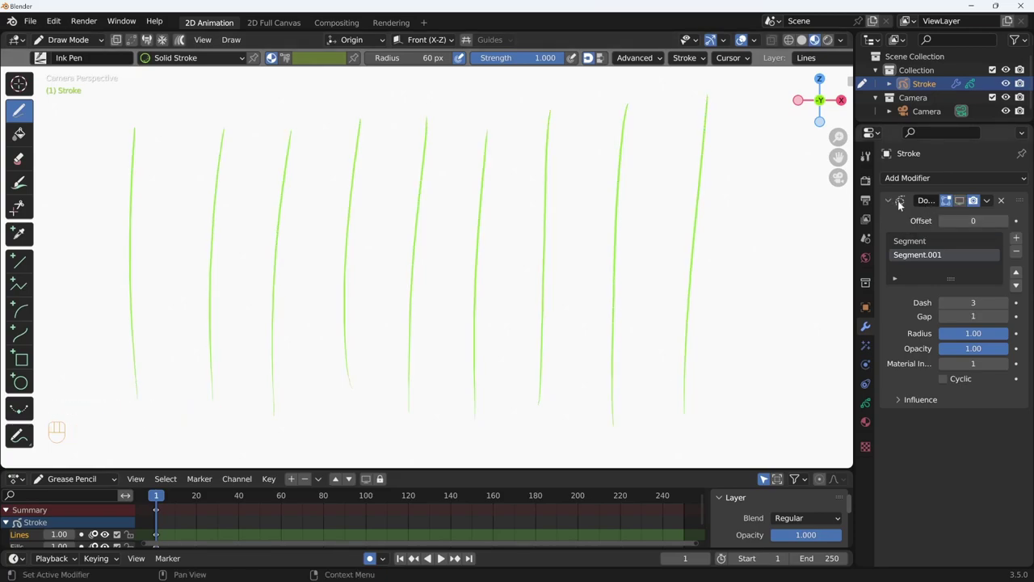
{"action": "left_click_drag", "start_coordinate": [892, 202], "coordinate": [914, 186]}
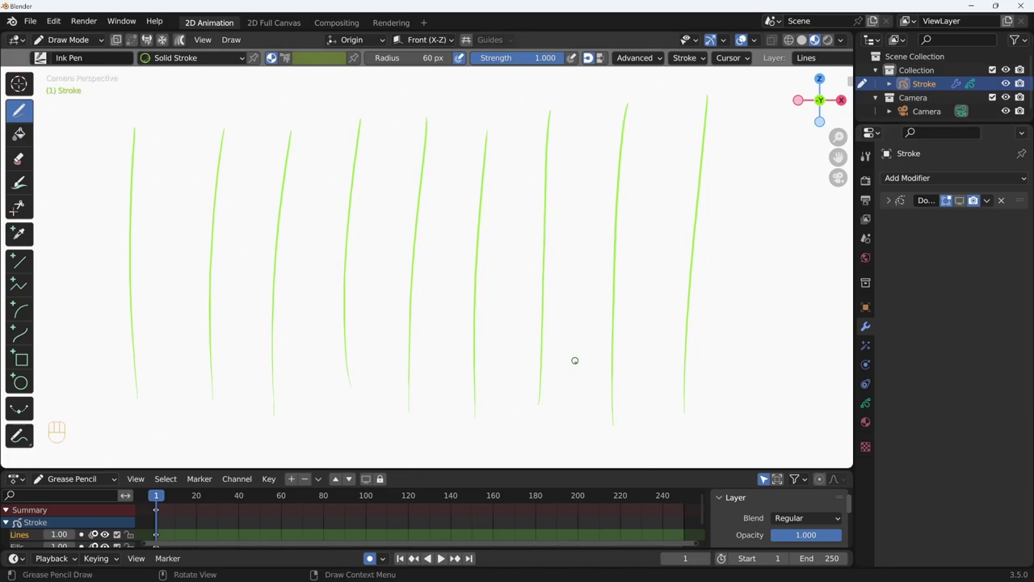
{"action": "left_click_drag", "start_coordinate": [965, 181], "coordinate": [801, 281]}
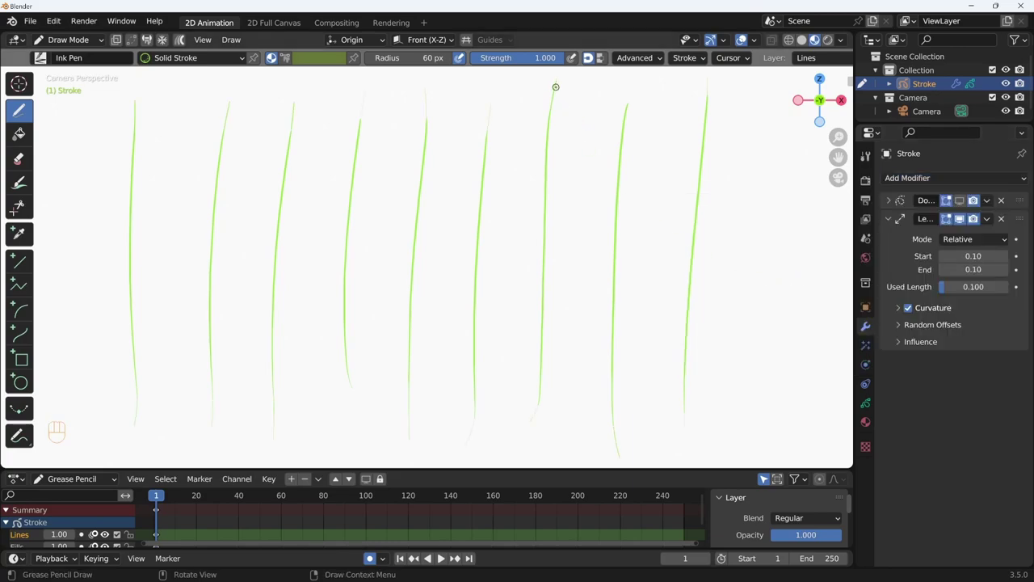
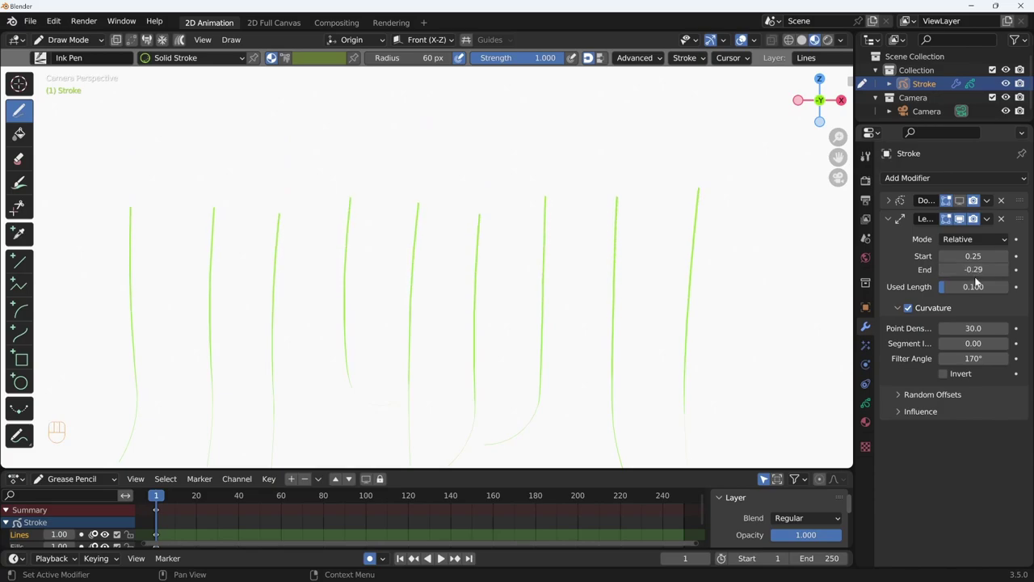
Show the dashes again instead of the Length effect and set the first segment's Gap to 1
{"action": "left_click", "coordinate": [901, 313]}
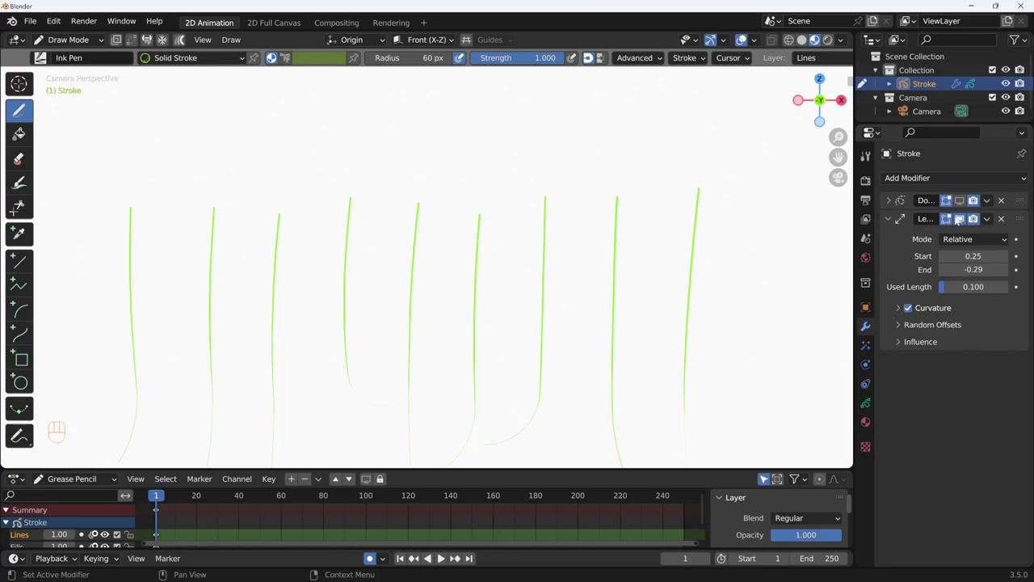
{"action": "left_click", "coordinate": [963, 220]}
{"action": "left_click", "coordinate": [963, 197]}
{"action": "left_click", "coordinate": [891, 202]}
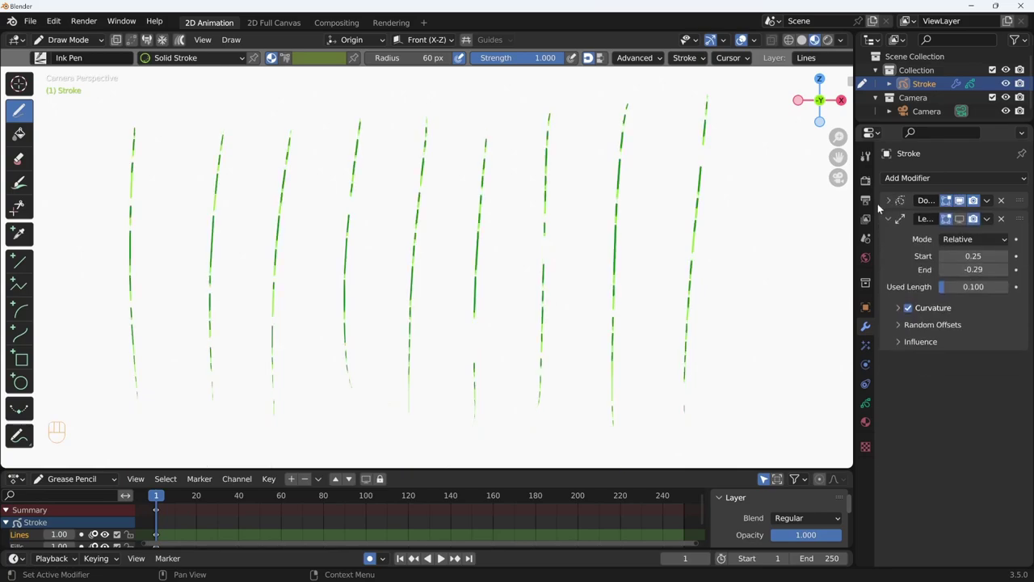
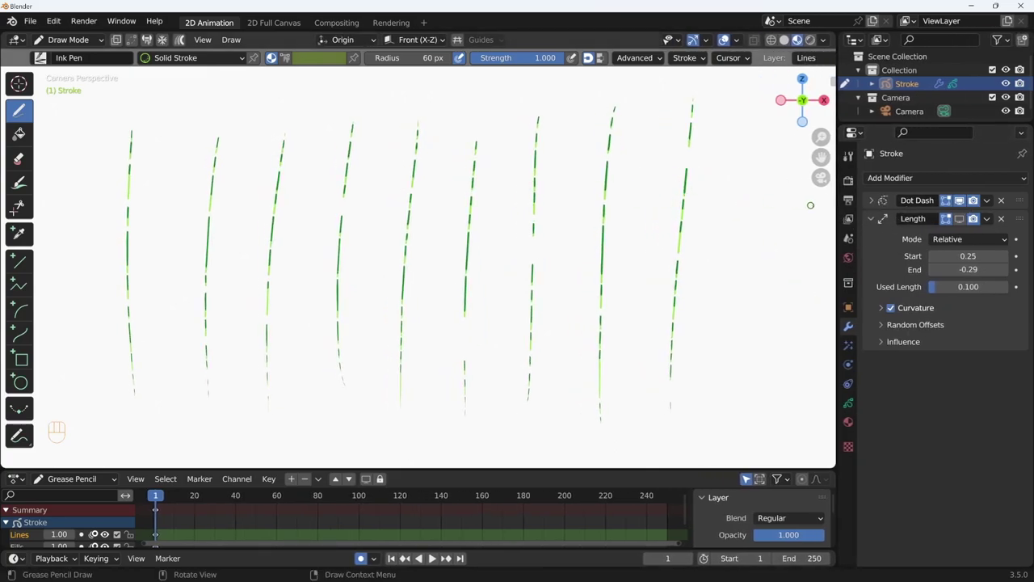
{"action": "left_click", "coordinate": [879, 202]}
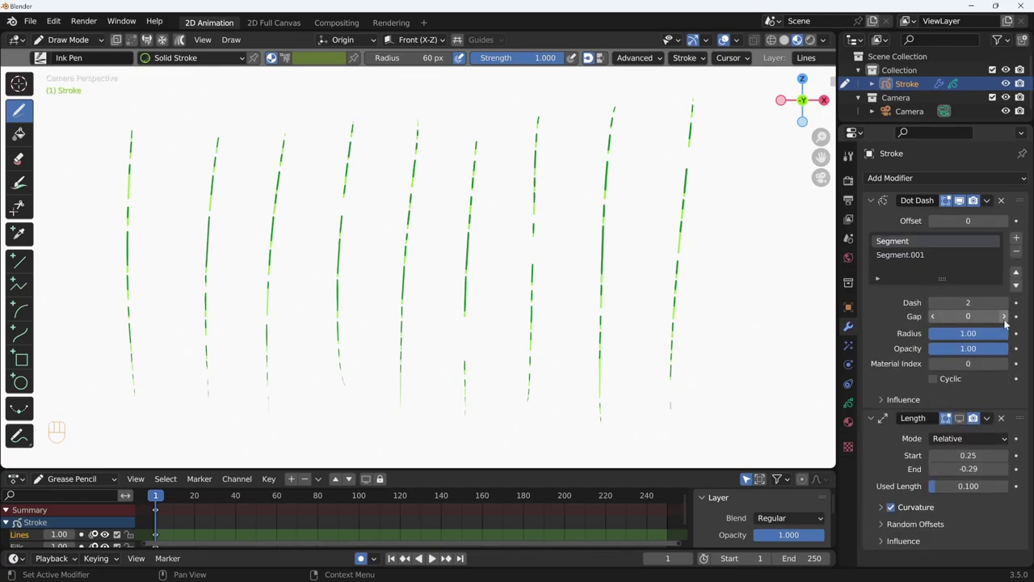
{"action": "left_click", "coordinate": [1007, 321]}
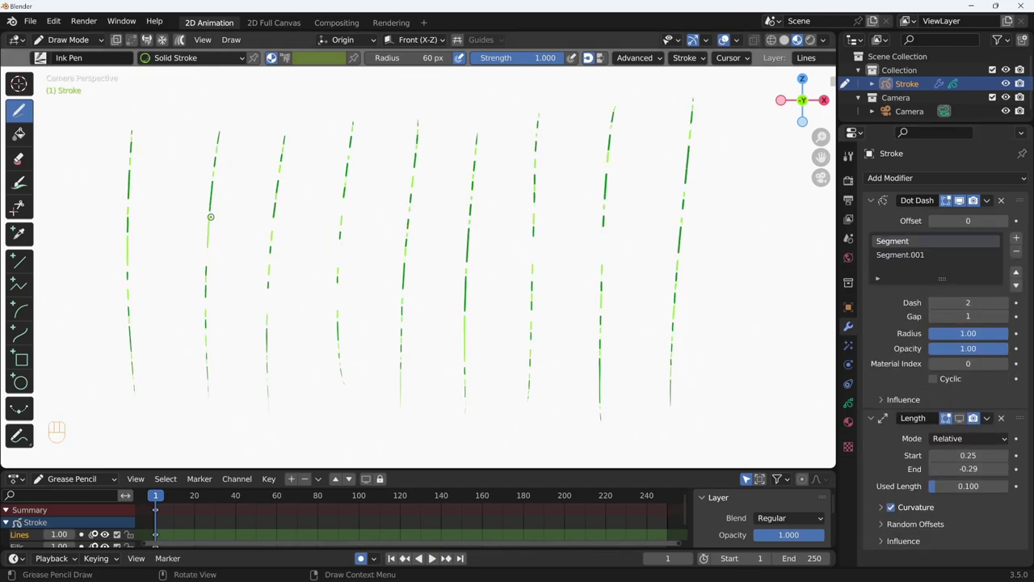
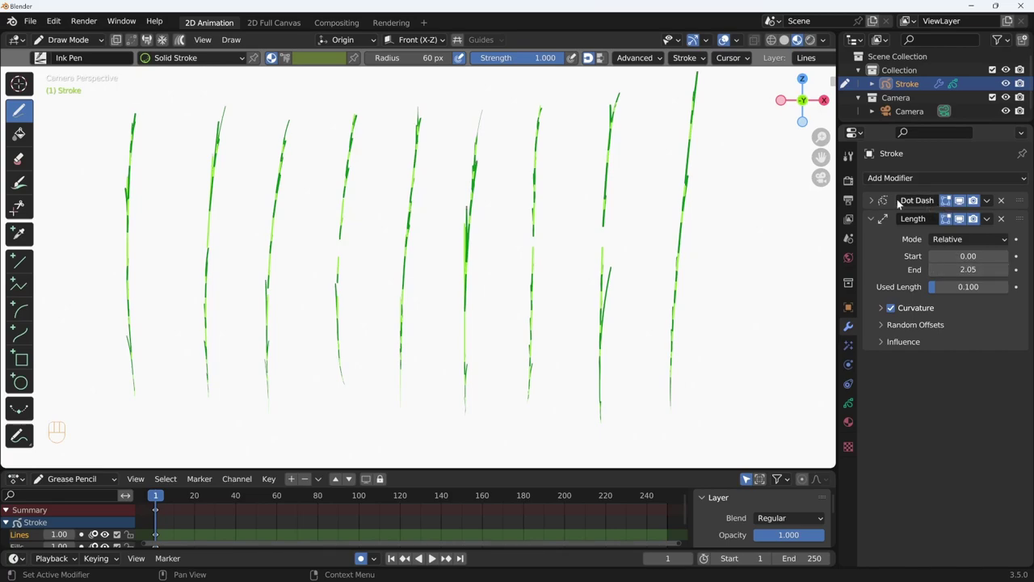
Move Dot Dash below the Length modifier, then put it back ahead of it
{"action": "left_click", "coordinate": [871, 203]}
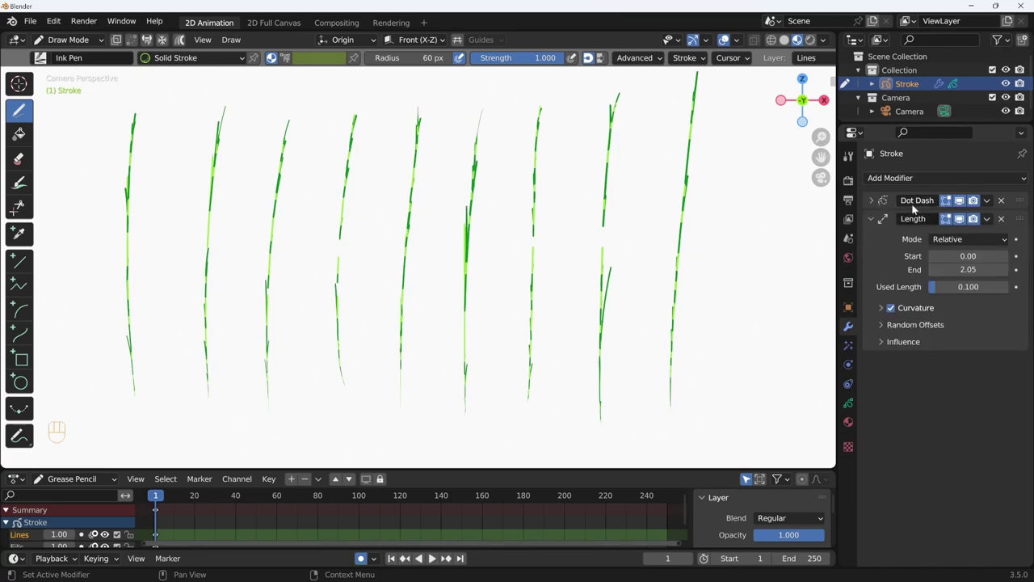
{"action": "left_click_drag", "start_coordinate": [1021, 198], "coordinate": [1018, 362]}
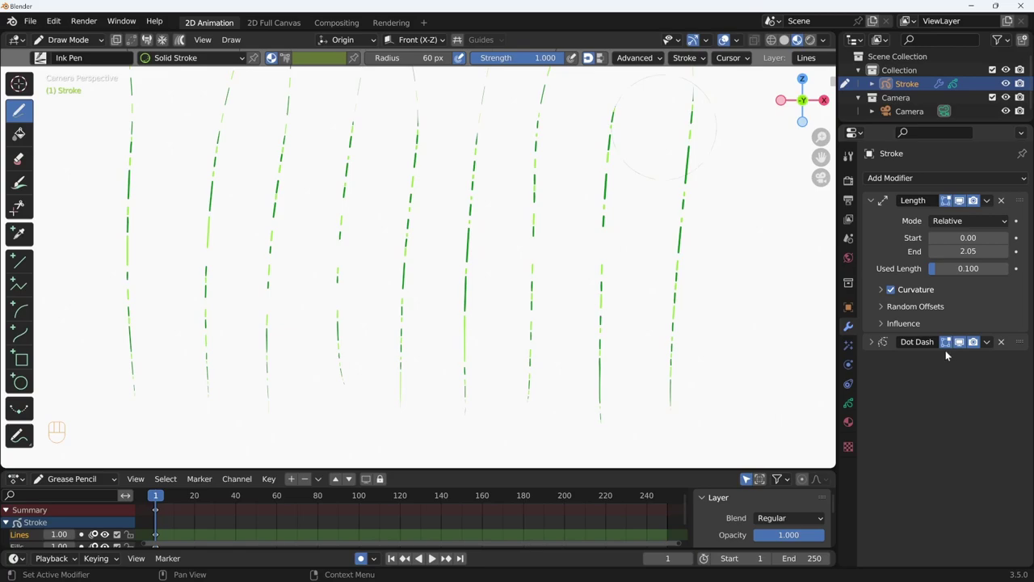
{"action": "left_click_drag", "start_coordinate": [1021, 326], "coordinate": [1025, 196]}
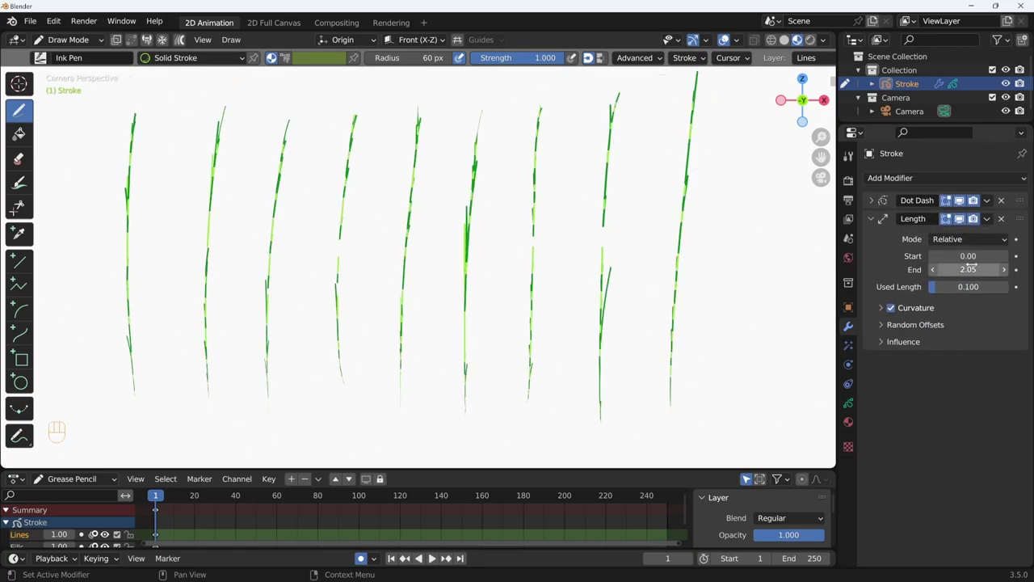
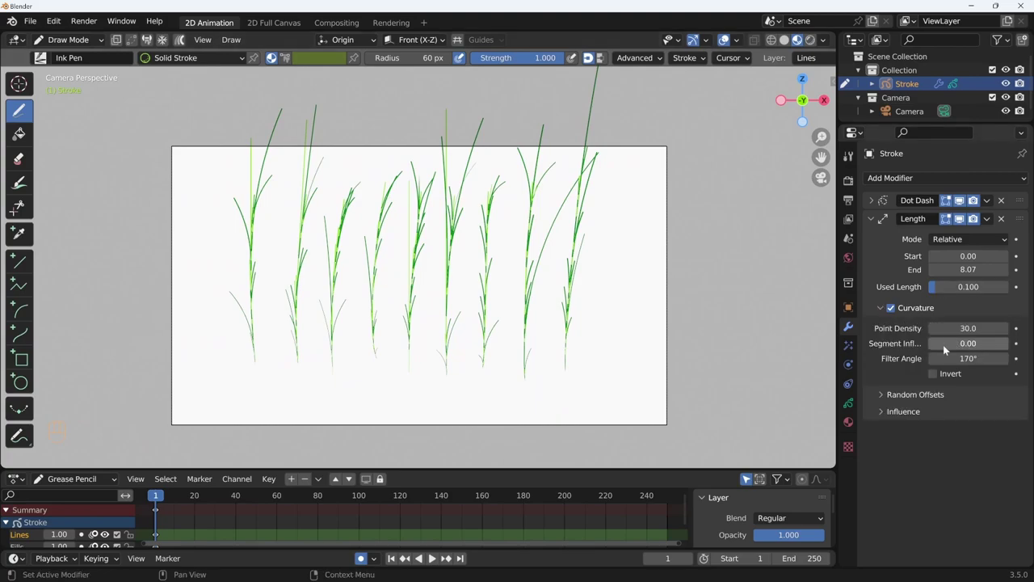
Raise the Length modifier's Used Length to 0.225 so the curved extensions stretch further
{"action": "left_click_drag", "start_coordinate": [945, 290], "coordinate": [960, 289]}
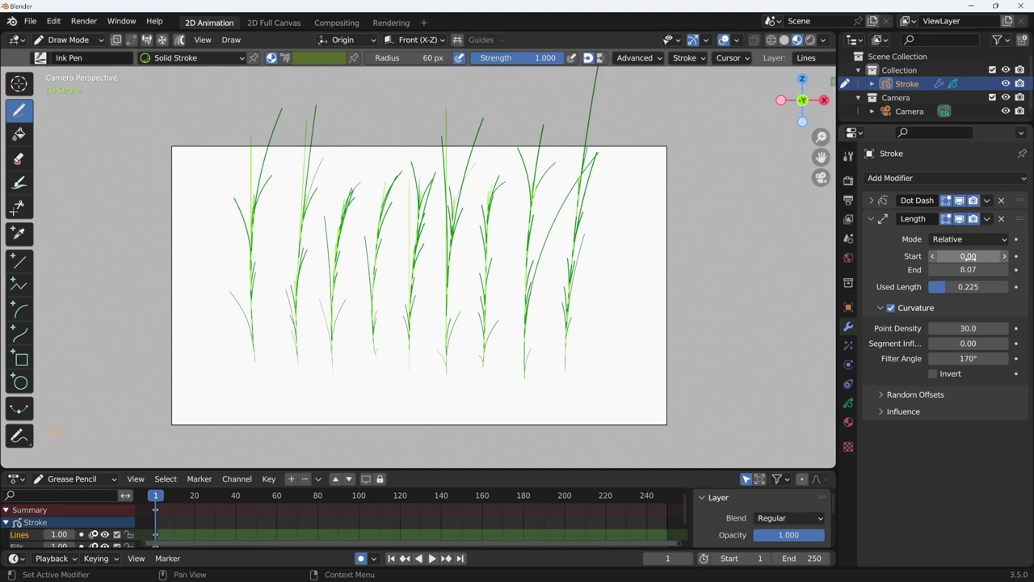